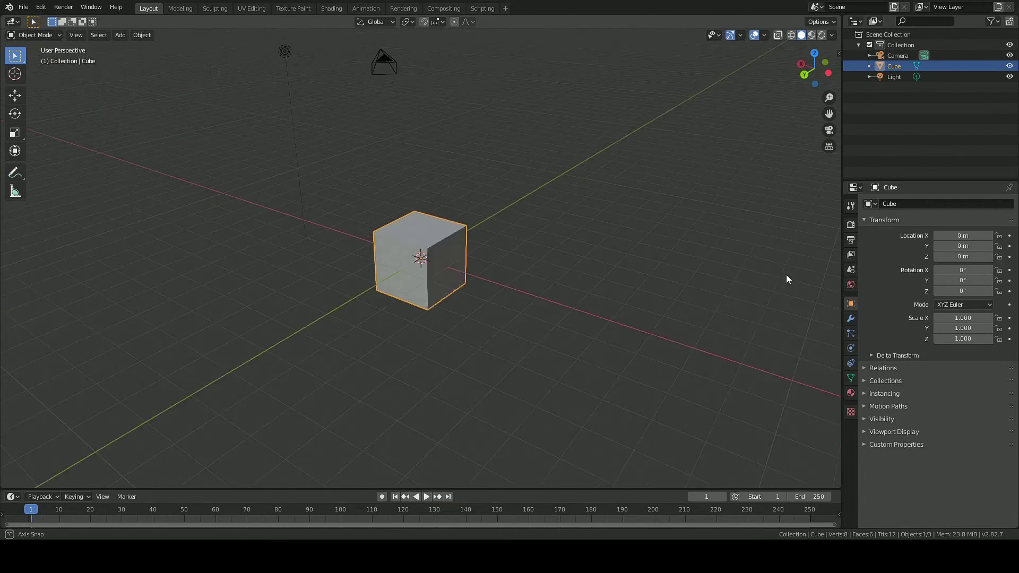
Orbit the viewport around the default cube, ending near a top-down view
middle_click(843, 276)
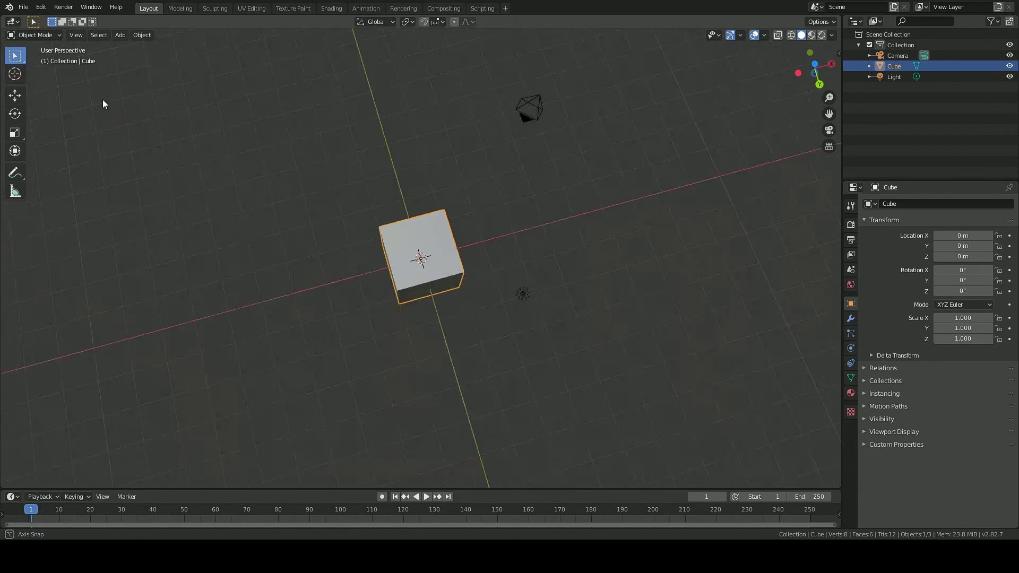
Orbit and pan the viewport, then bring the cube back to the centre of view
middle_click(83, 96)
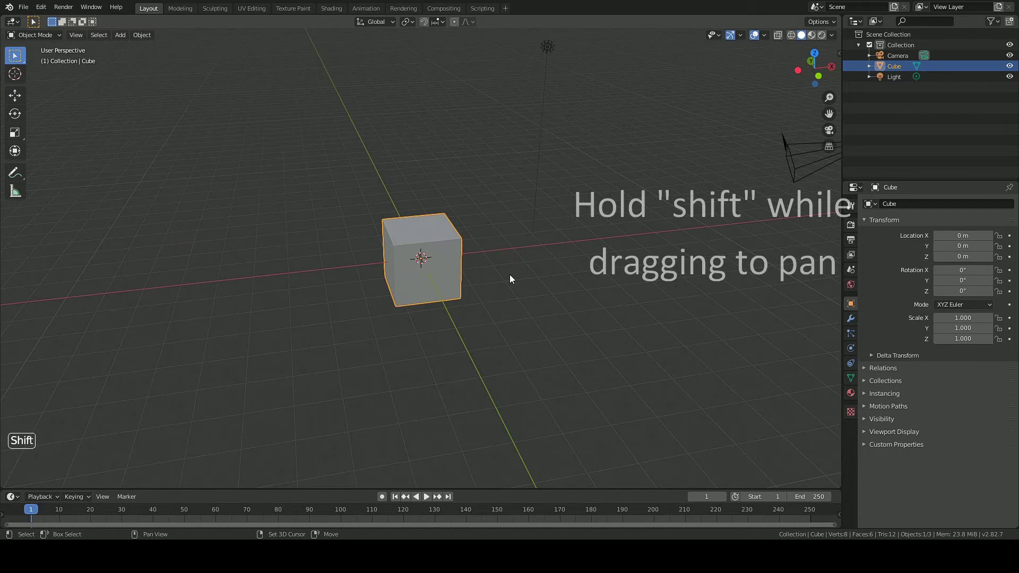
middle_click(513, 276)
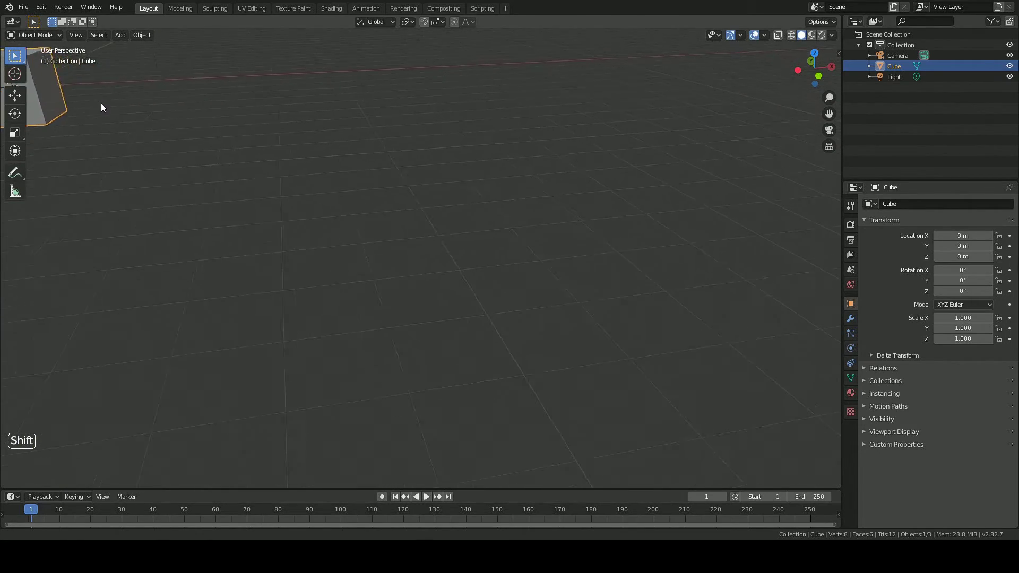
middle_click(84, 95)
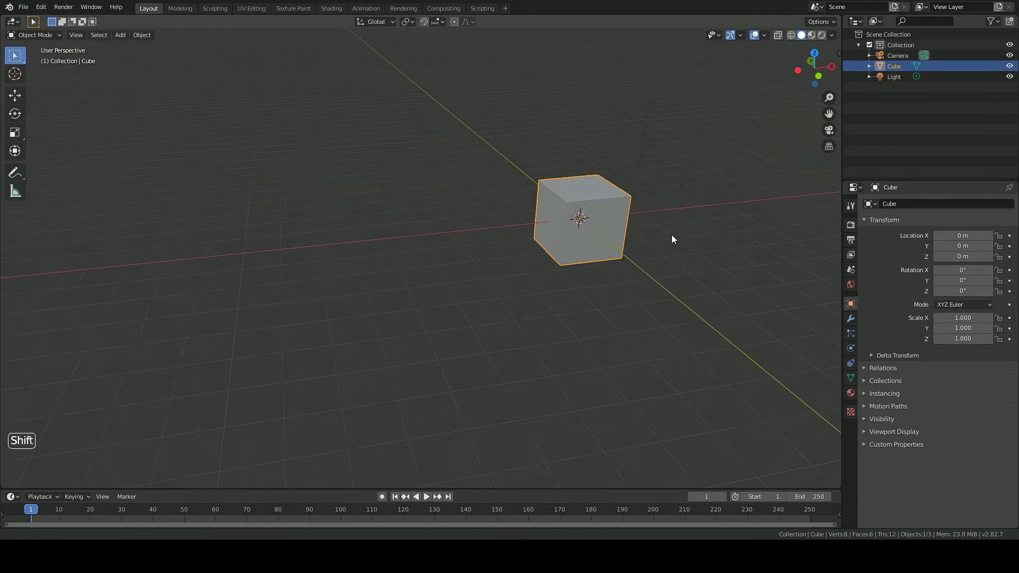
middle_click(843, 276)
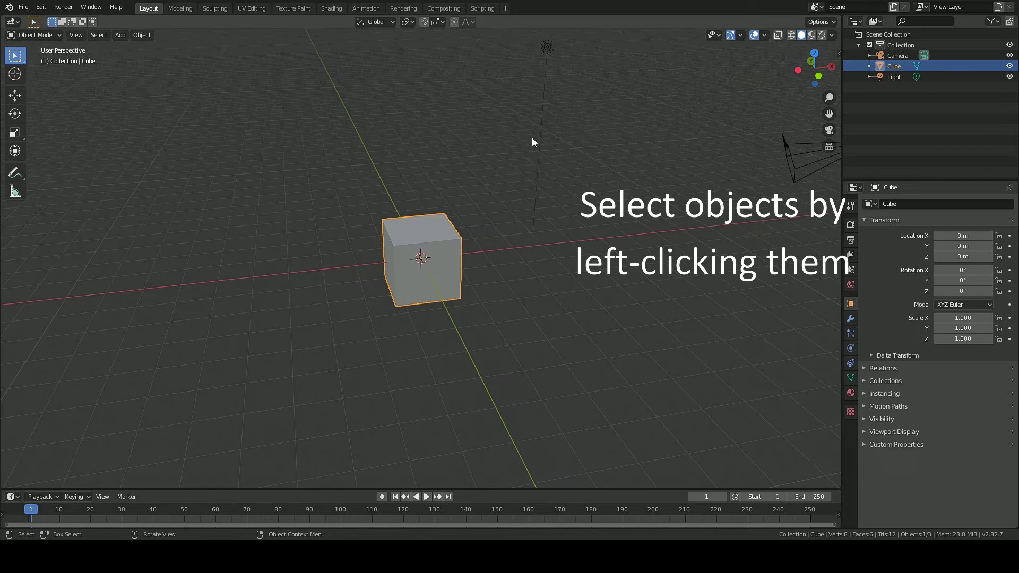
Select the light, then the camera, then the cube again
left_click(550, 47)
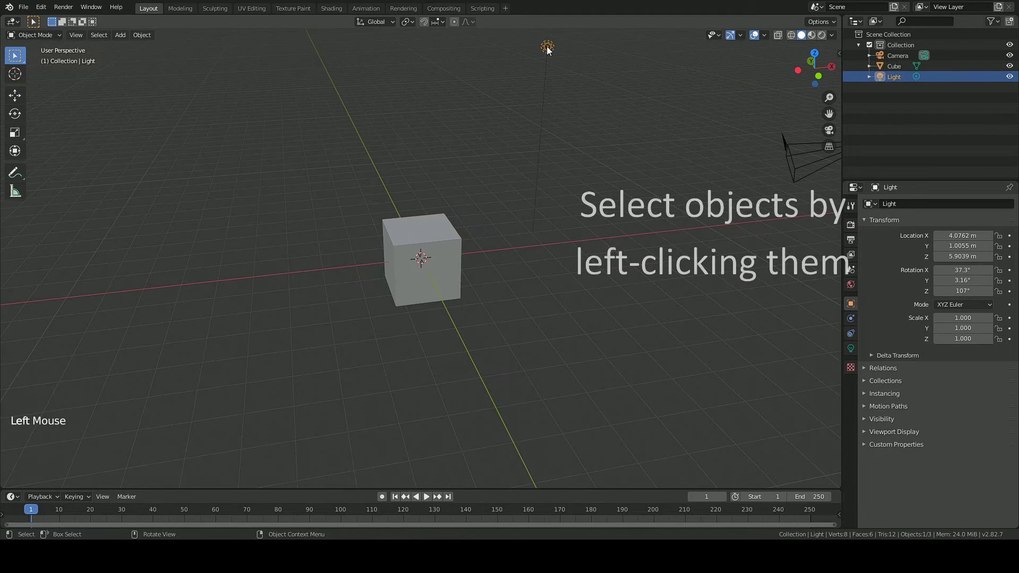
left_click(801, 146)
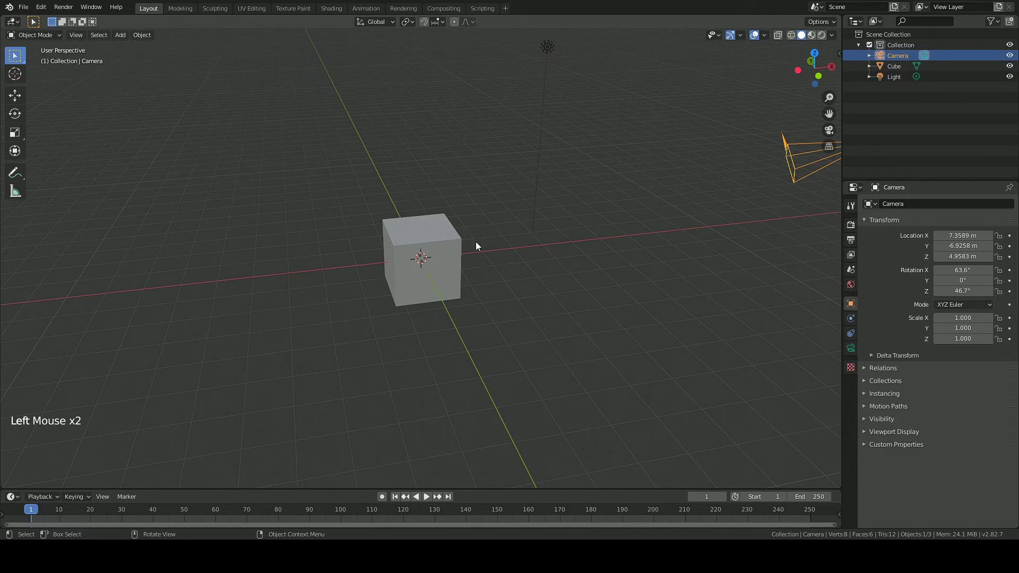
left_click(423, 260)
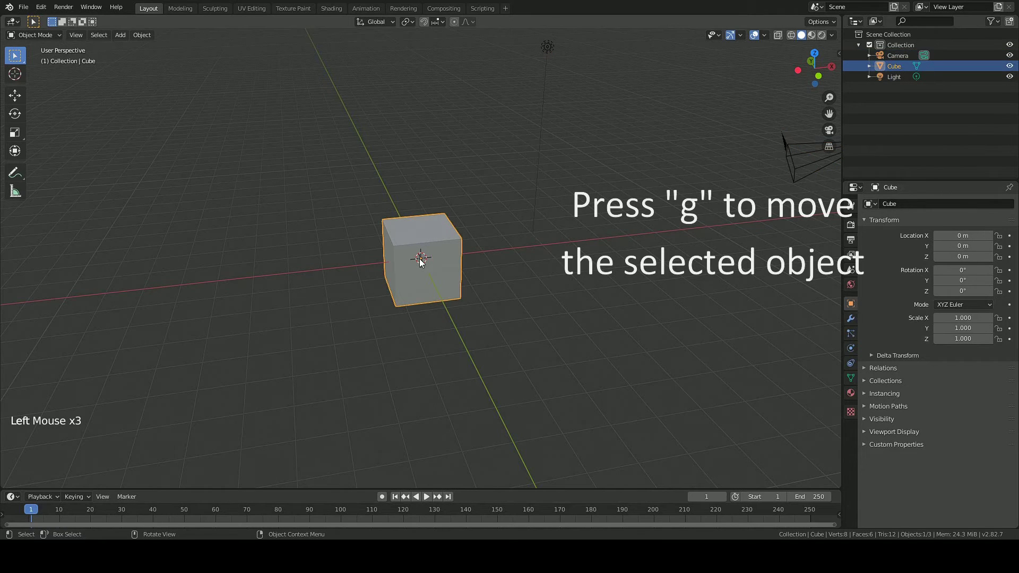
Move the cube 5.15 m along the Y axis with the grab tool (G, Y)
key("g")
left_click(427, 254)
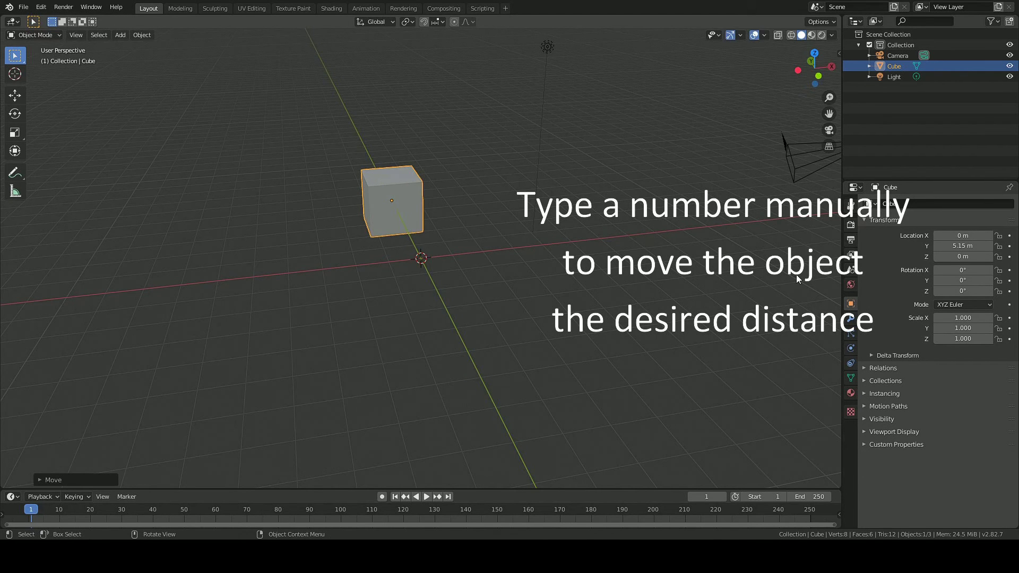
Scale the cube 5.15 along Y into a long box, then start rotating it
key("s")
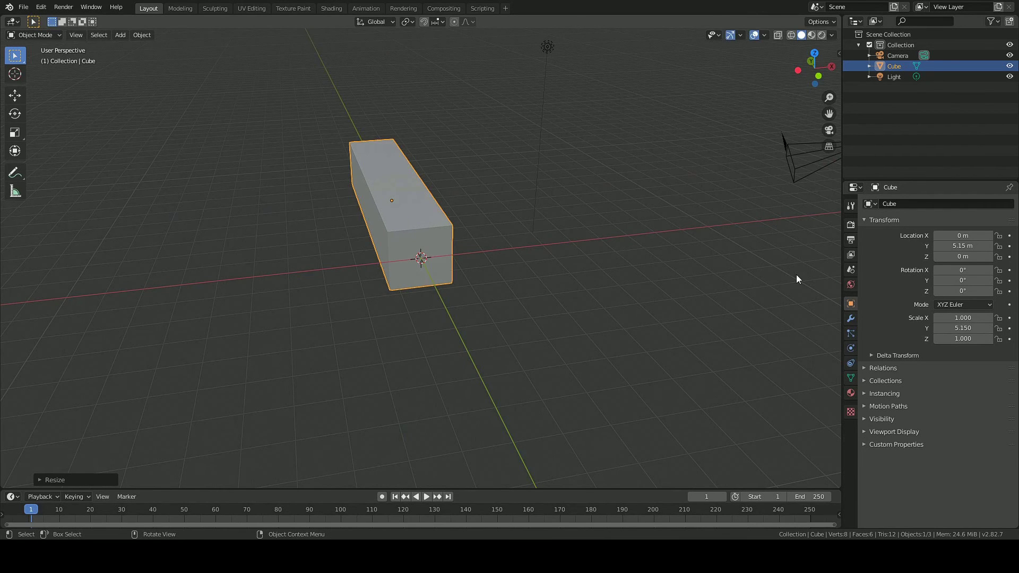
key("r")
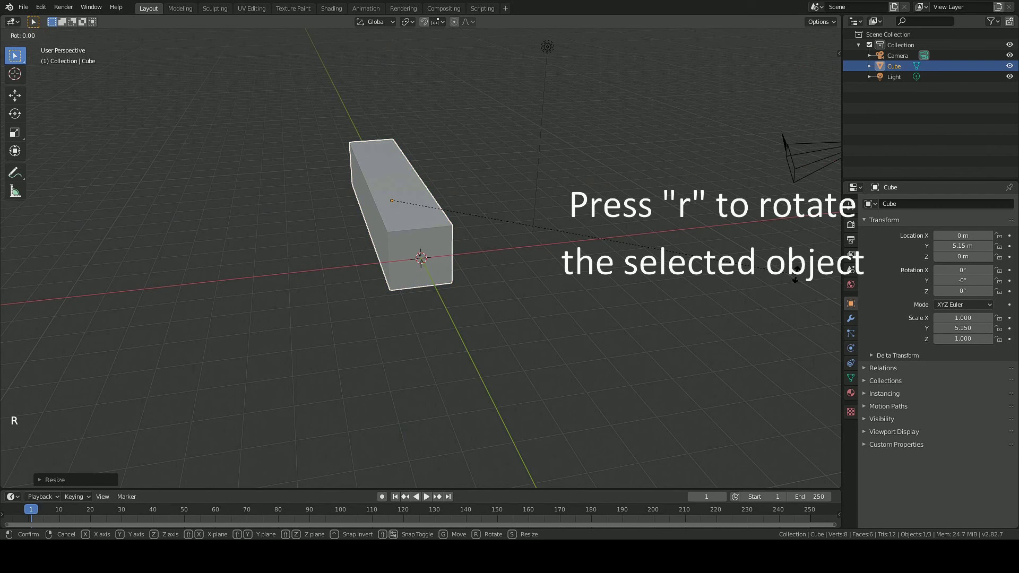